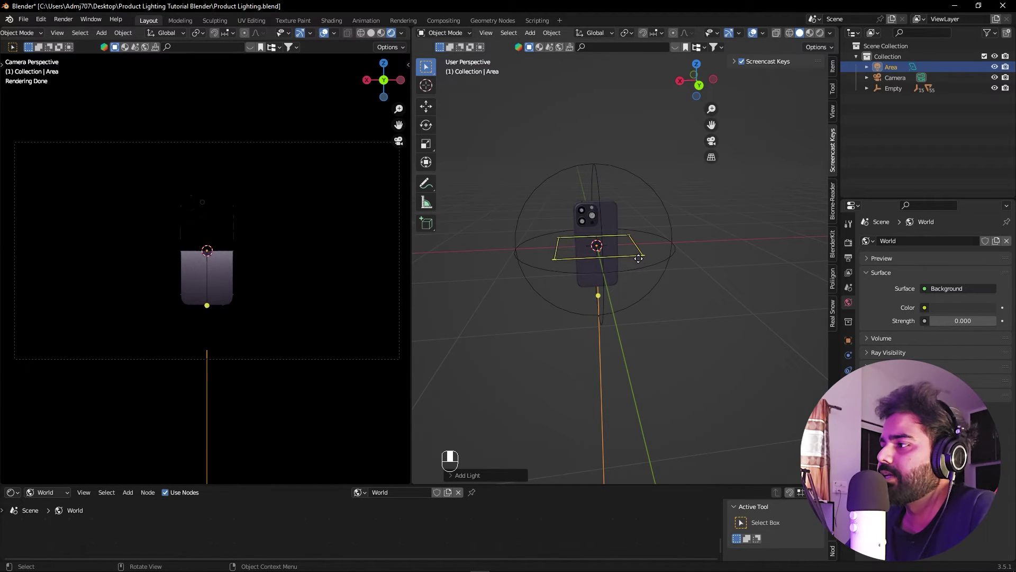
Move the area light straight up above the phone and frame the whole scene in view
{"action": "key", "text": "g"}
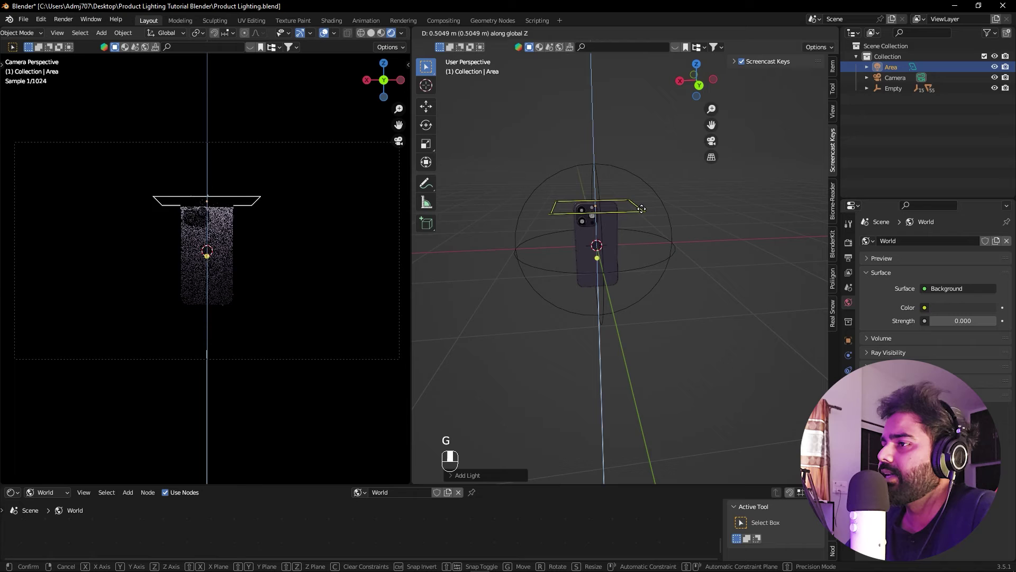
{"action": "left_click", "coordinate": [633, 226]}
{"action": "middle_click", "coordinate": [633, 229]}
{"action": "left_click_drag", "start_coordinate": [635, 240], "coordinate": [280, 182]}
{"action": "left_click_drag", "start_coordinate": [280, 183], "coordinate": [244, 130]}
{"action": "key", "text": "space"}
{"action": "key", "text": "space"}
{"action": "key", "text": "space"}
{"action": "left_click_drag", "start_coordinate": [244, 131], "coordinate": [309, 175]}
{"action": "left_click_drag", "start_coordinate": [309, 176], "coordinate": [256, 265]}
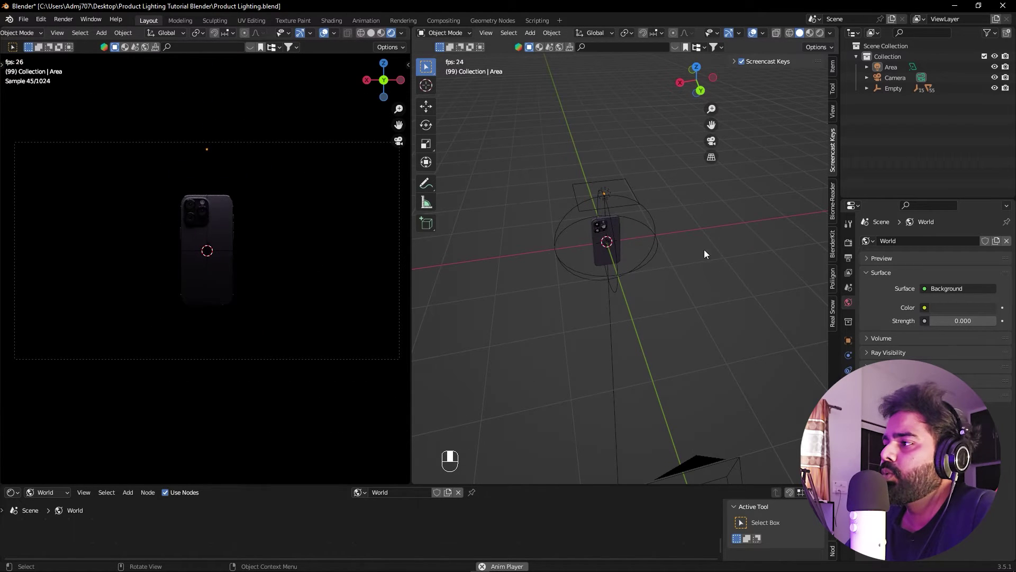
Select the area light and begin scaling it larger over the phone
{"action": "left_click", "coordinate": [685, 297]}
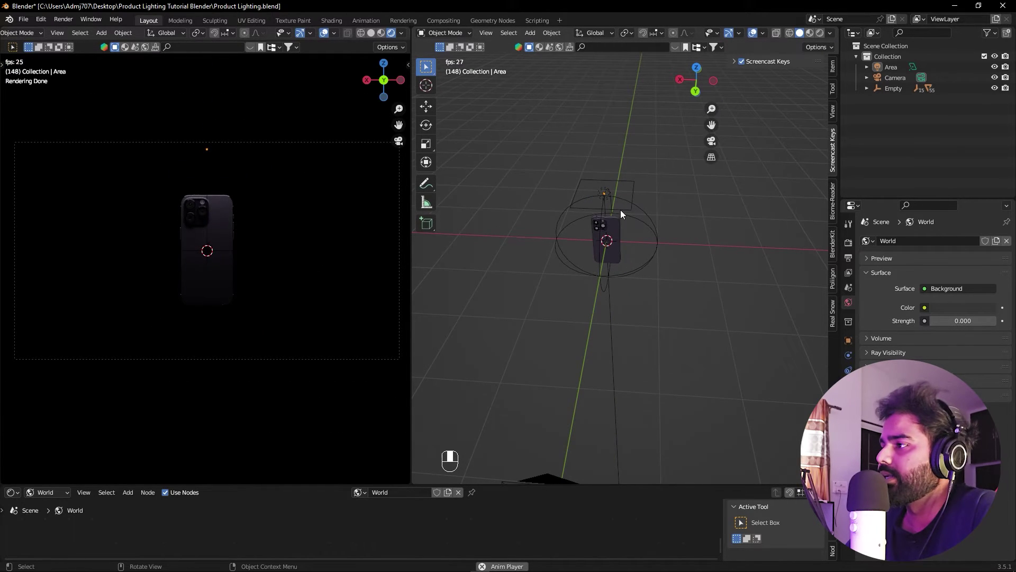
{"action": "left_click", "coordinate": [610, 194]}
{"action": "key", "text": "s"}
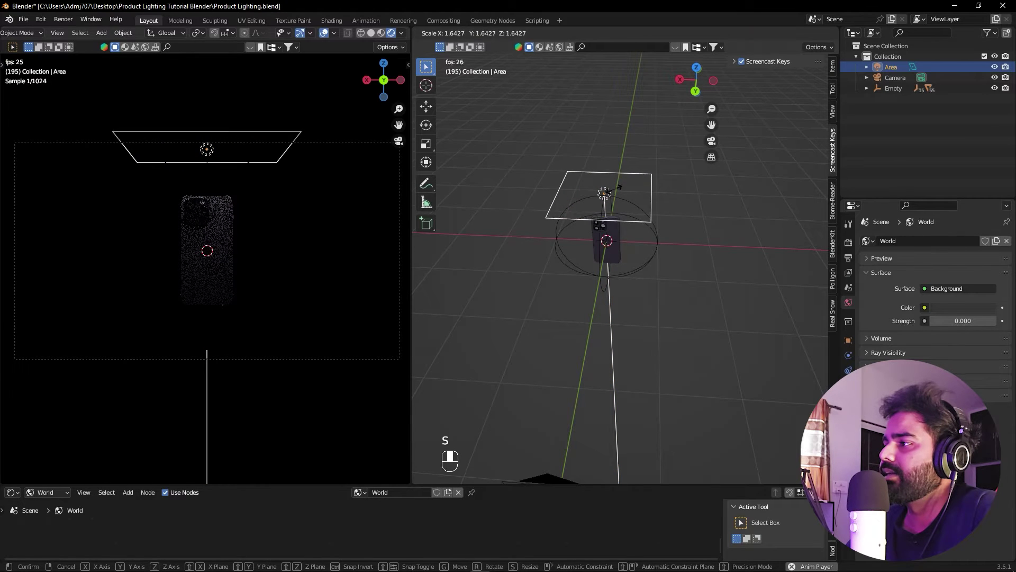
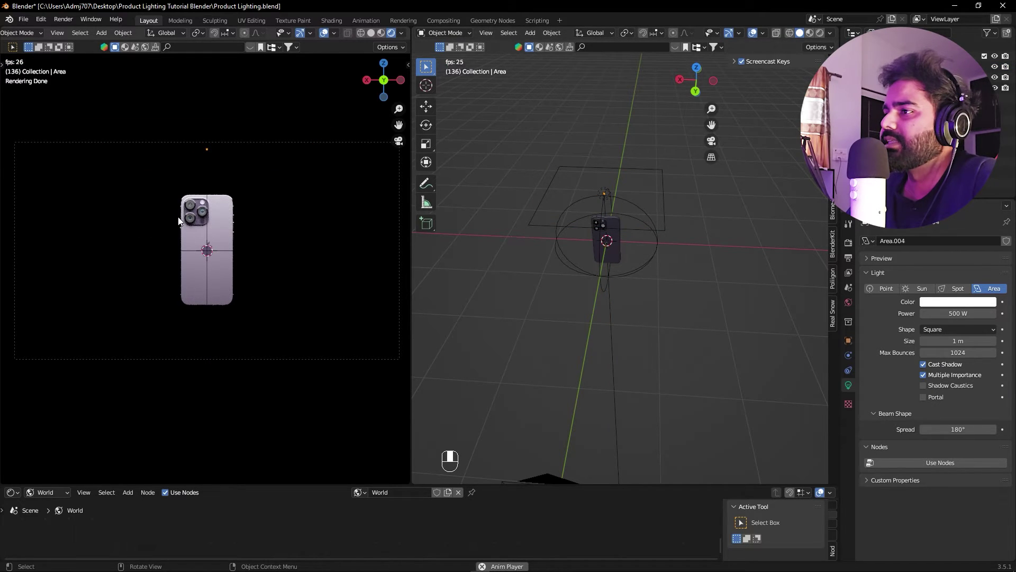
Switch to top orthographic view and bring the area light into frame
{"action": "left_click_drag", "start_coordinate": [709, 302], "coordinate": [698, 334]}
{"action": "left_click_drag", "start_coordinate": [699, 334], "coordinate": [684, 258]}
{"action": "left_click_drag", "start_coordinate": [683, 258], "coordinate": [652, 247]}
{"action": "key", "text": "KP_7"}
{"action": "left_click", "coordinate": [652, 247]}
{"action": "middle_click", "coordinate": [652, 247]}
{"action": "left_click", "coordinate": [658, 246]}
{"action": "left_click_drag", "start_coordinate": [657, 246], "coordinate": [793, 284]}
Move the area light sideways so it sits beside the phone
{"action": "key", "text": "g"}
{"action": "left_click_drag", "start_coordinate": [793, 284], "coordinate": [272, 279]}
{"action": "left_click_drag", "start_coordinate": [272, 279], "coordinate": [746, 307]}
{"action": "left_click", "coordinate": [747, 307]}
{"action": "middle_click", "coordinate": [747, 299]}
{"action": "left_click_drag", "start_coordinate": [746, 297], "coordinate": [782, 198]}
Rotate the area light so its face points at the phone's left edge
{"action": "key", "text": "KP_3"}
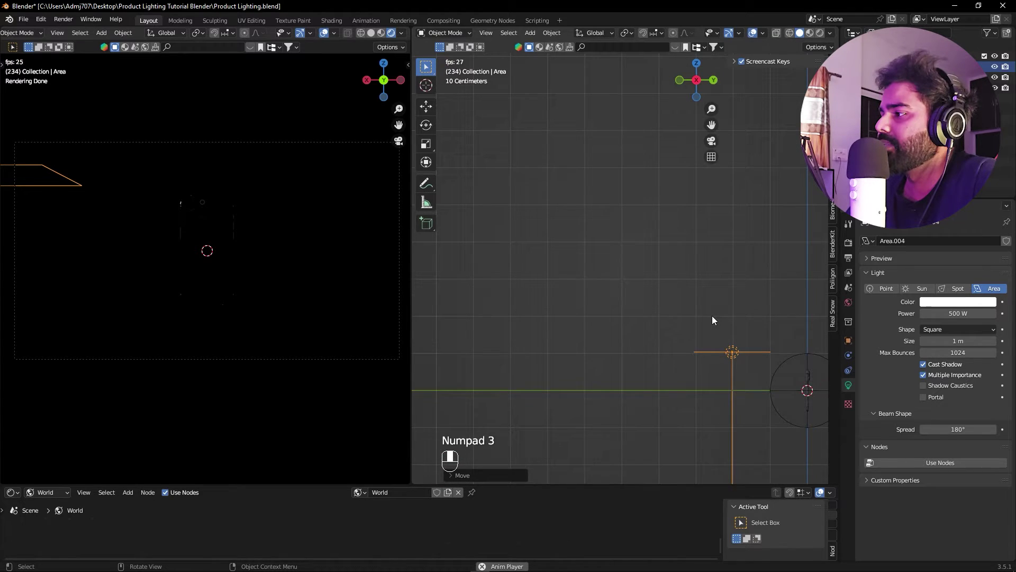
{"action": "left_click_drag", "start_coordinate": [571, 297], "coordinate": [649, 315]}
{"action": "key", "text": "r"}
{"action": "left_click_drag", "start_coordinate": [649, 314], "coordinate": [685, 367]}
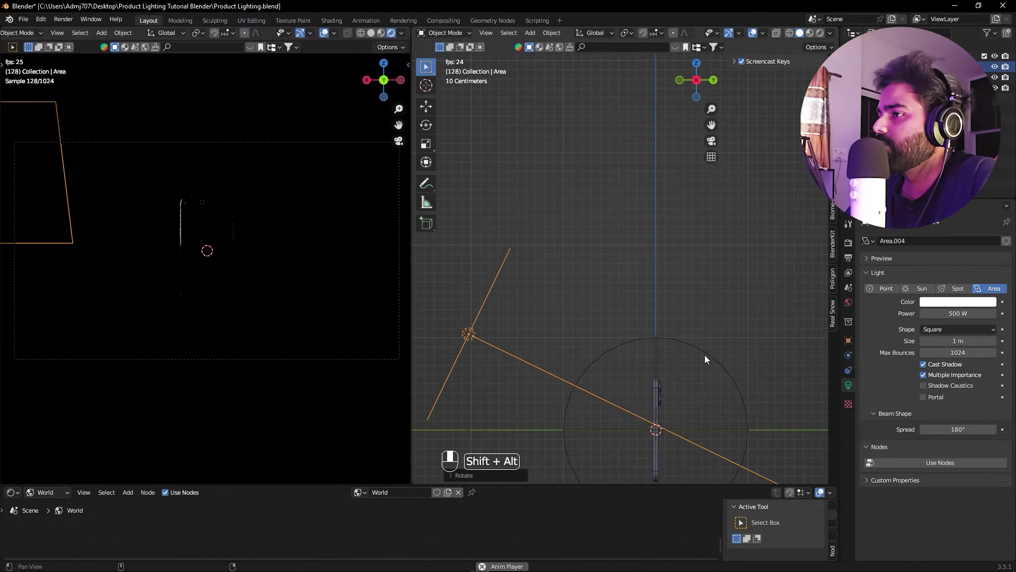
{"action": "left_click_drag", "start_coordinate": [671, 266], "coordinate": [637, 214]}
{"action": "key", "text": "KP_7"}
{"action": "key", "text": "r"}
{"action": "left_click", "coordinate": [637, 215]}
Scale the side area light up while checking the edge highlight from several angles
{"action": "middle_click", "coordinate": [636, 215]}
{"action": "left_click_drag", "start_coordinate": [637, 215], "coordinate": [761, 385]}
{"action": "left_click_drag", "start_coordinate": [760, 386], "coordinate": [603, 249]}
{"action": "left_click", "coordinate": [602, 250]}
{"action": "left_click_drag", "start_coordinate": [603, 249], "coordinate": [653, 366]}
{"action": "key", "text": "s"}
{"action": "left_click", "coordinate": [653, 365]}
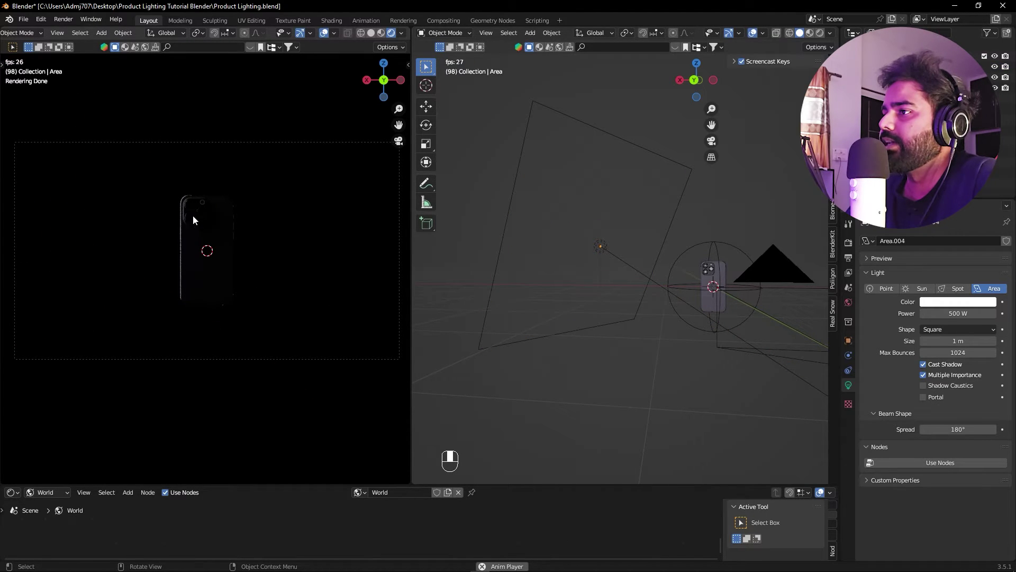
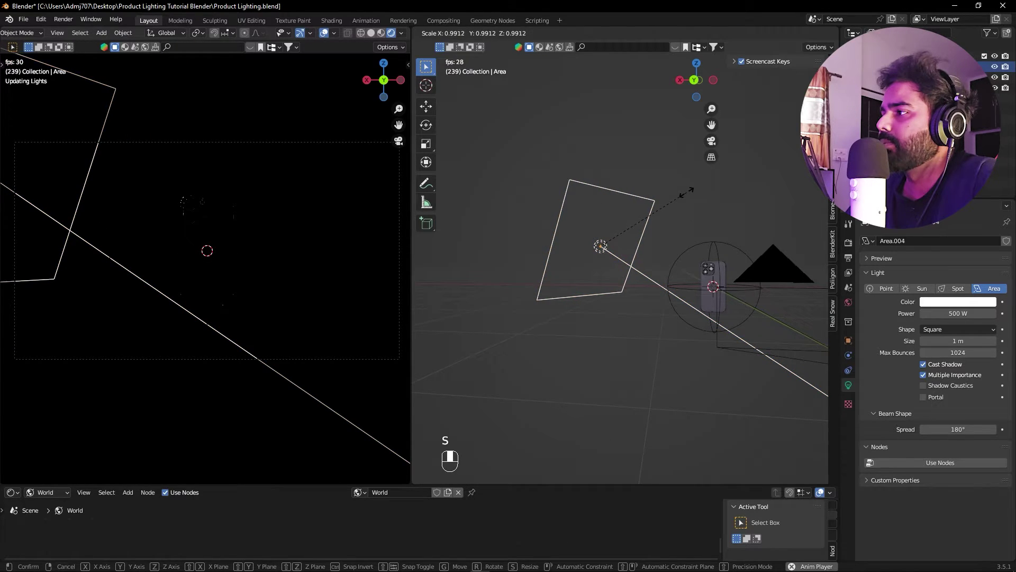
Orbit the view to inspect the shrunk side light's highlight on the phone
{"action": "left_click_drag", "start_coordinate": [709, 195], "coordinate": [735, 252]}
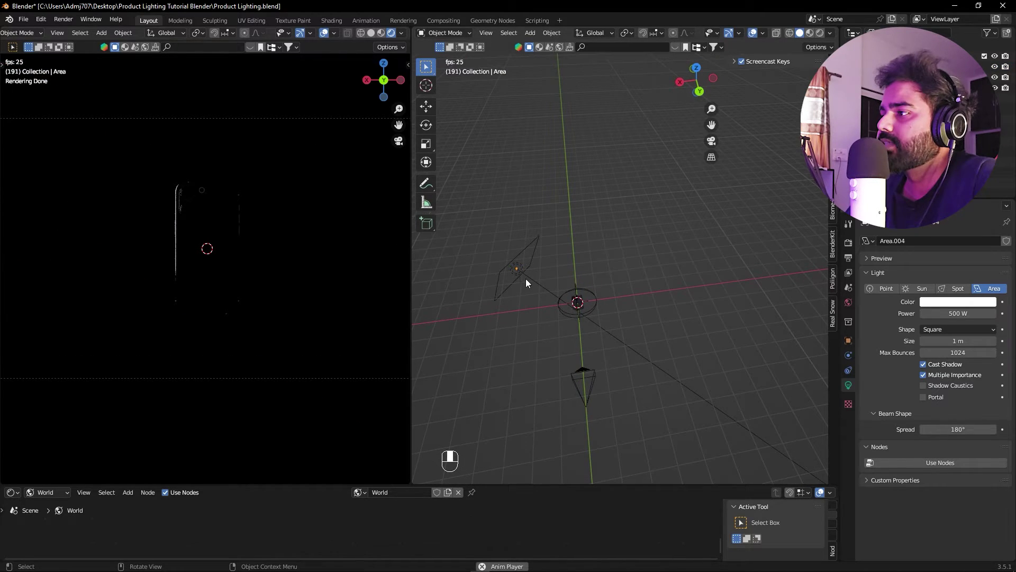
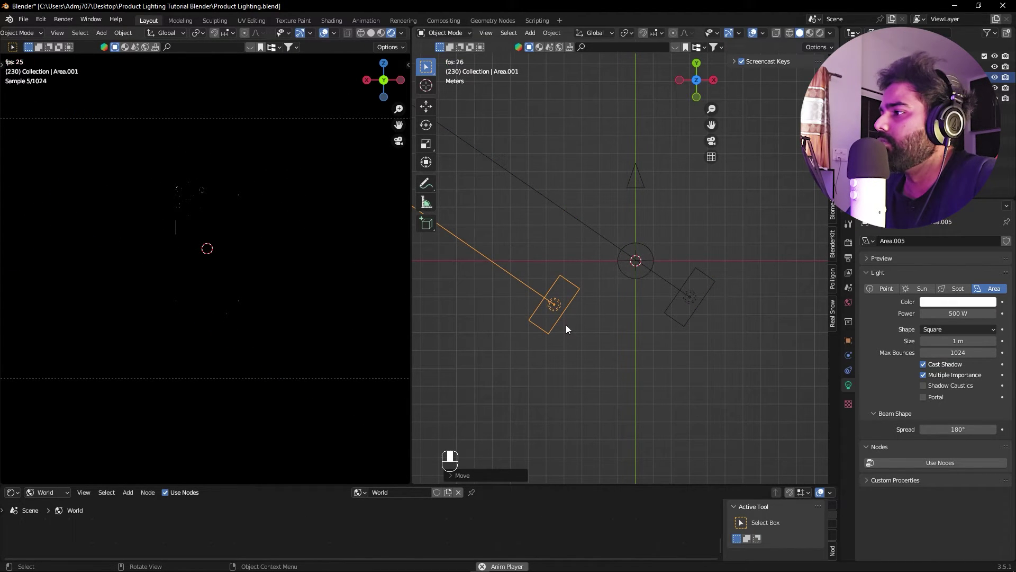
Rotate the duplicated light to face the phone's opposite edge and refocus the view on the phone
{"action": "key", "text": "r"}
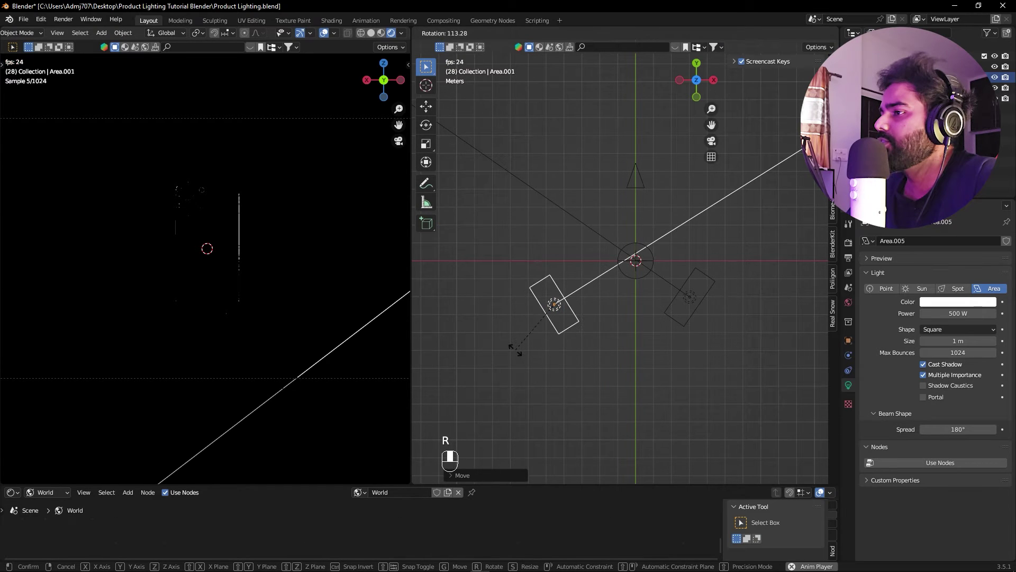
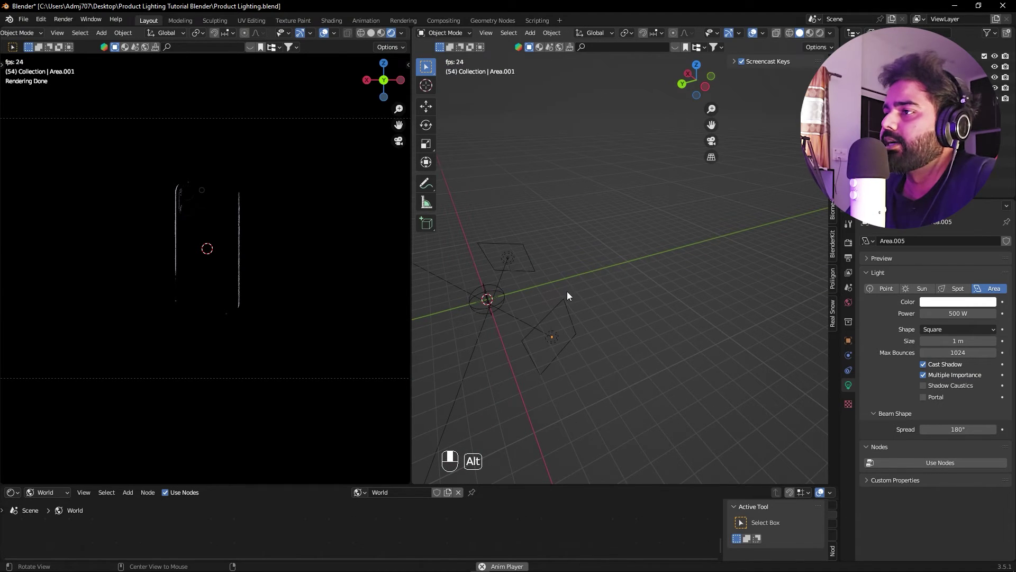
{"action": "left_click_drag", "start_coordinate": [519, 285], "coordinate": [521, 344]}
{"action": "key", "text": "shift+a"}
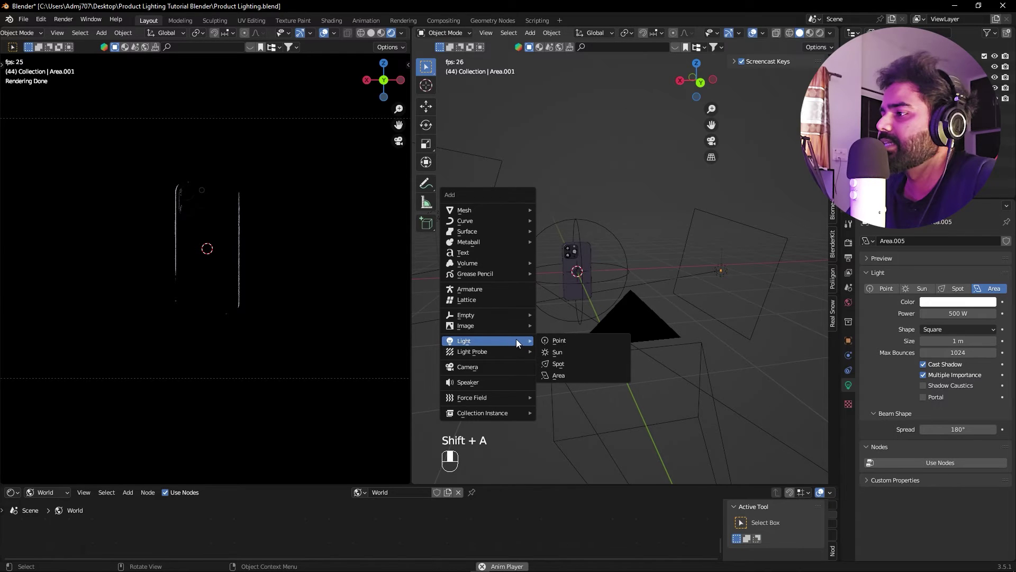
Add a new area light at the phone and start moving it straight down along Z
{"action": "key", "text": "ctrl+z"}
{"action": "key", "text": "r"}
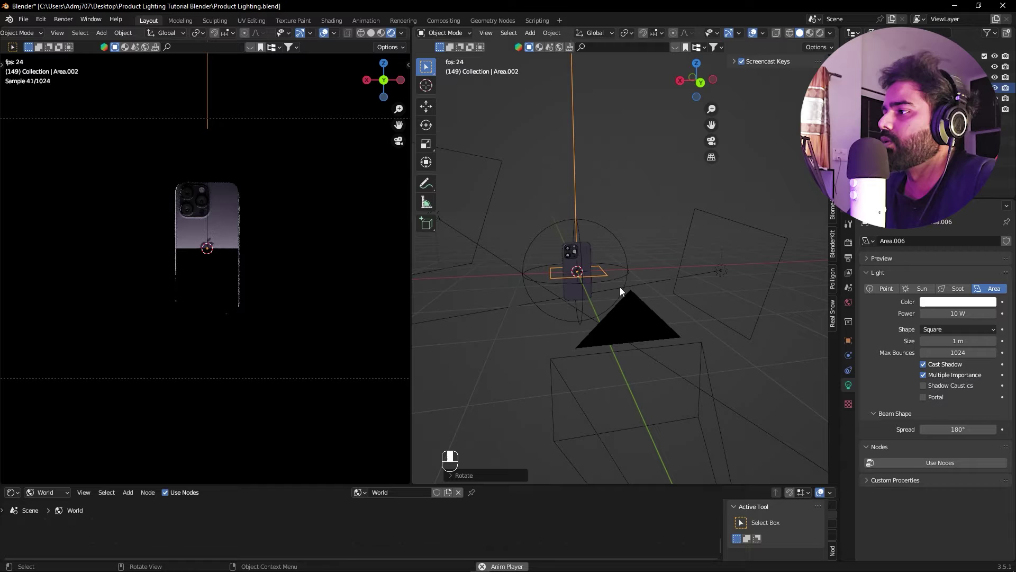
{"action": "key", "text": "s"}
{"action": "key", "text": "g"}
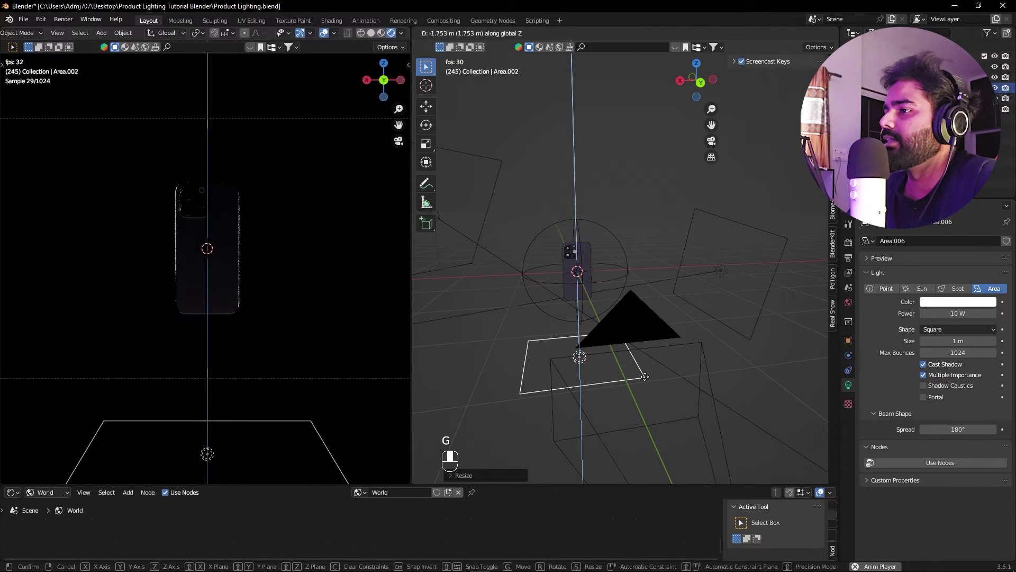
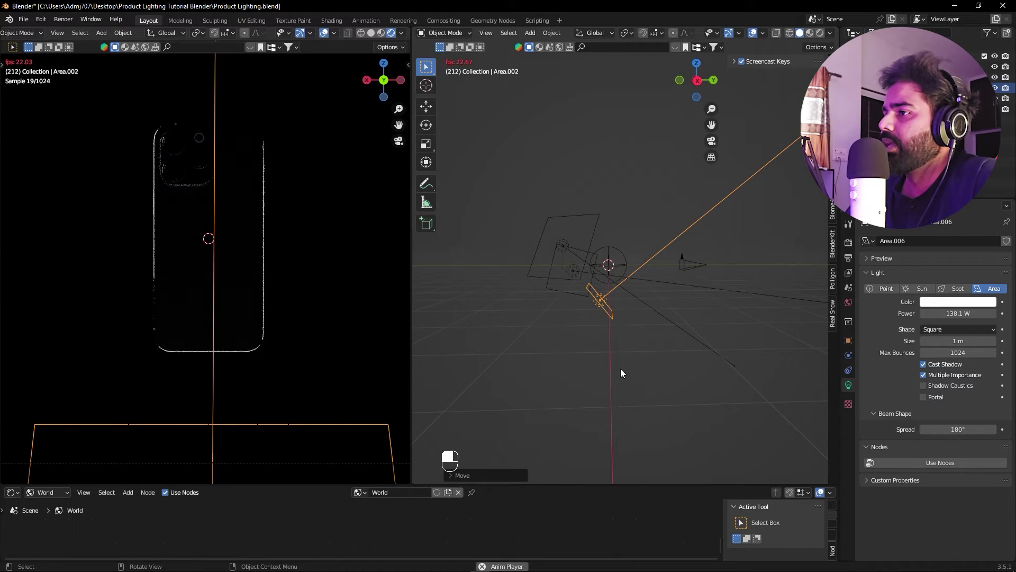
Duplicate the bottom light above the phone and tilt the copy on X toward the top edge
{"action": "left_click_drag", "start_coordinate": [247, 262], "coordinate": [539, 372]}
{"action": "left_click_drag", "start_coordinate": [201, 312], "coordinate": [607, 315]}
{"action": "left_click", "coordinate": [607, 315]}
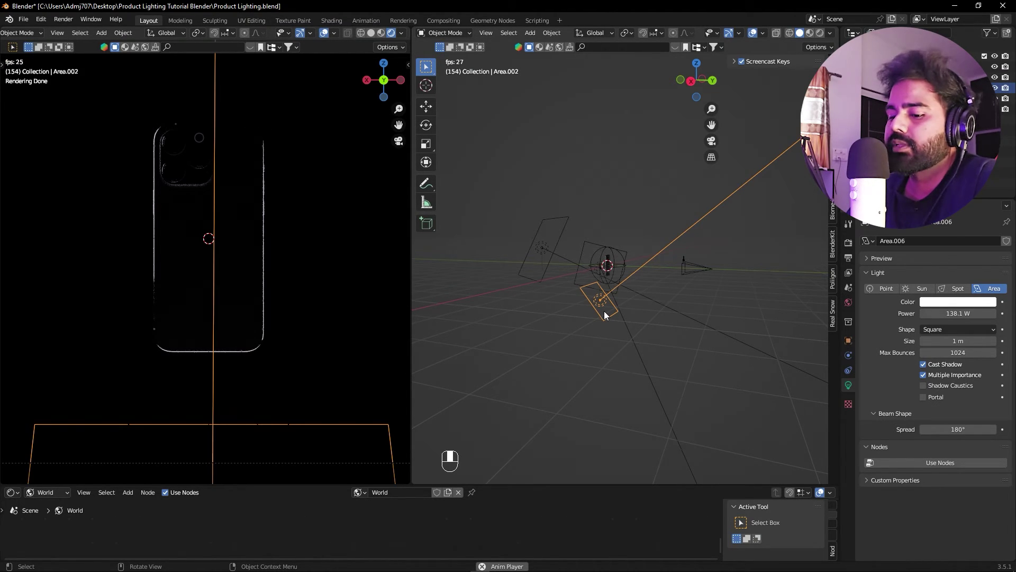
{"action": "key", "text": "shift+d"}
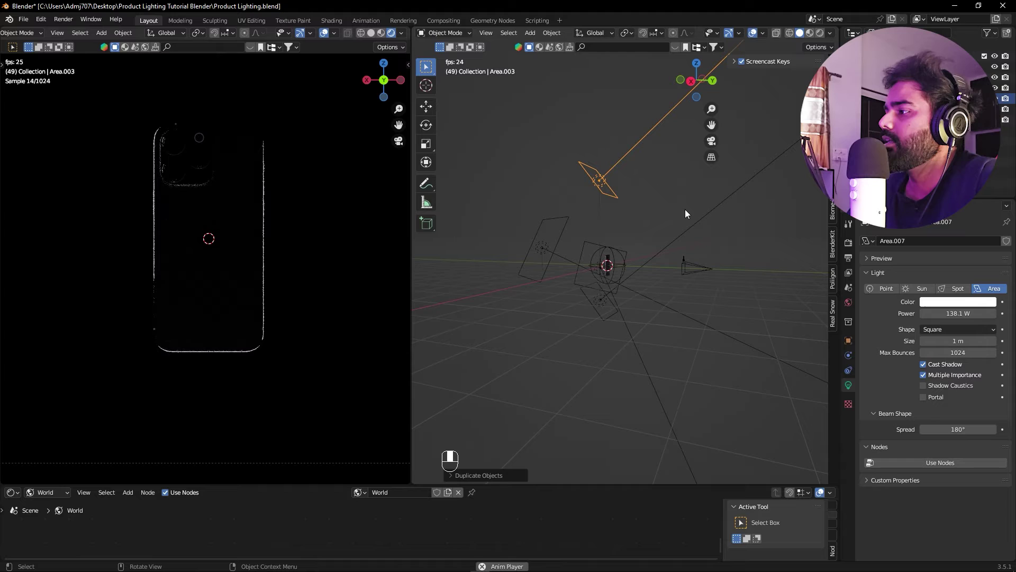
{"action": "key", "text": "KP_1"}
{"action": "key", "text": "KP_3"}
{"action": "key", "text": "r"}
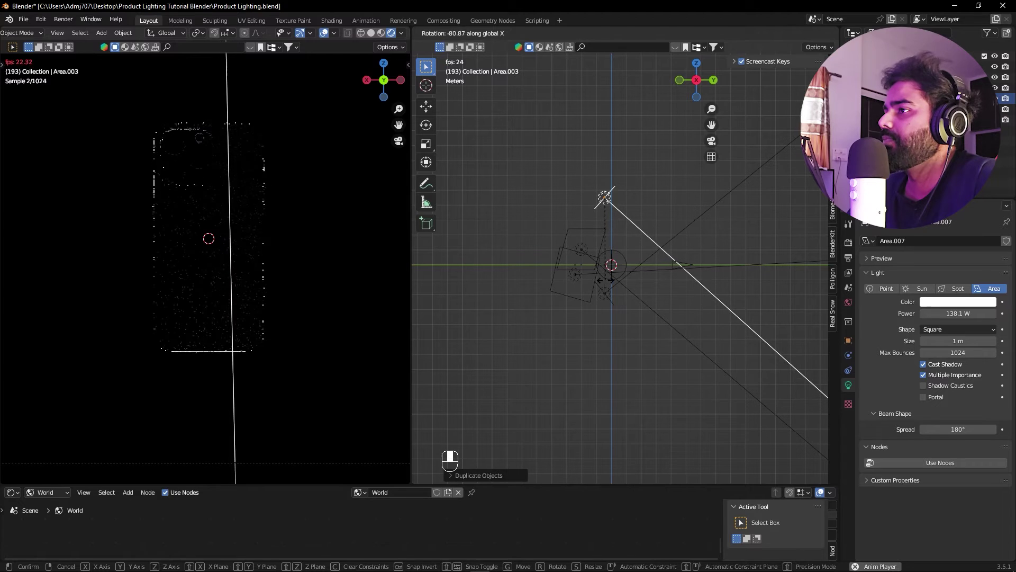
{"action": "left_click", "coordinate": [718, 203]}
Rescale the copied top light, then select the light on the phone's right side
{"action": "left_click_drag", "start_coordinate": [718, 203], "coordinate": [544, 245]}
{"action": "left_click", "coordinate": [544, 246]}
{"action": "left_click_drag", "start_coordinate": [543, 246], "coordinate": [543, 372]}
{"action": "key", "text": "s"}
{"action": "left_click", "coordinate": [543, 372]}
{"action": "left_click_drag", "start_coordinate": [540, 372], "coordinate": [672, 269]}
{"action": "left_click", "coordinate": [673, 269]}
{"action": "middle_click", "coordinate": [682, 269]}
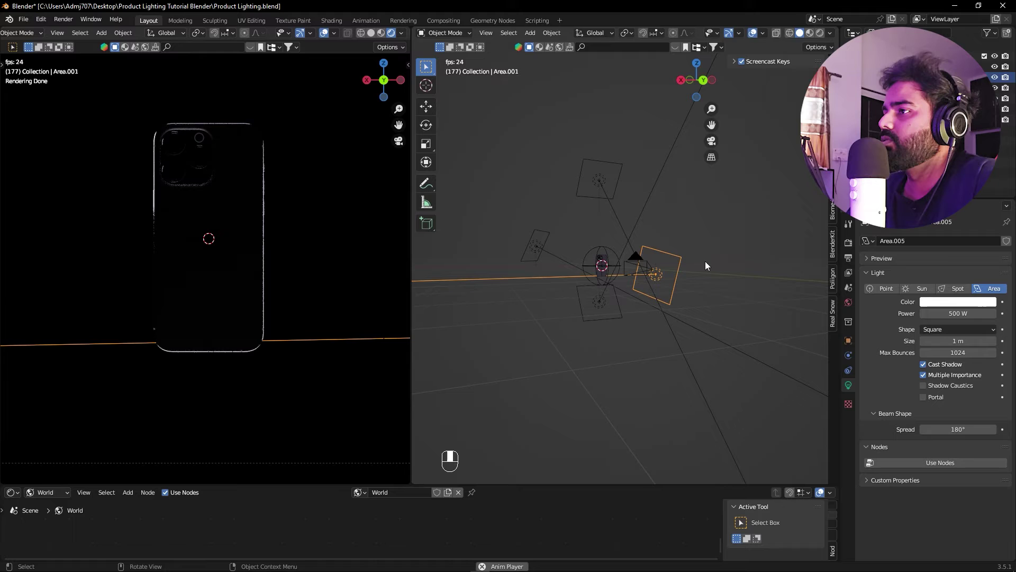
Deselect the lights and add a plain-axes empty at the phone's centre
{"action": "key", "text": "s"}
{"action": "left_click", "coordinate": [737, 220]}
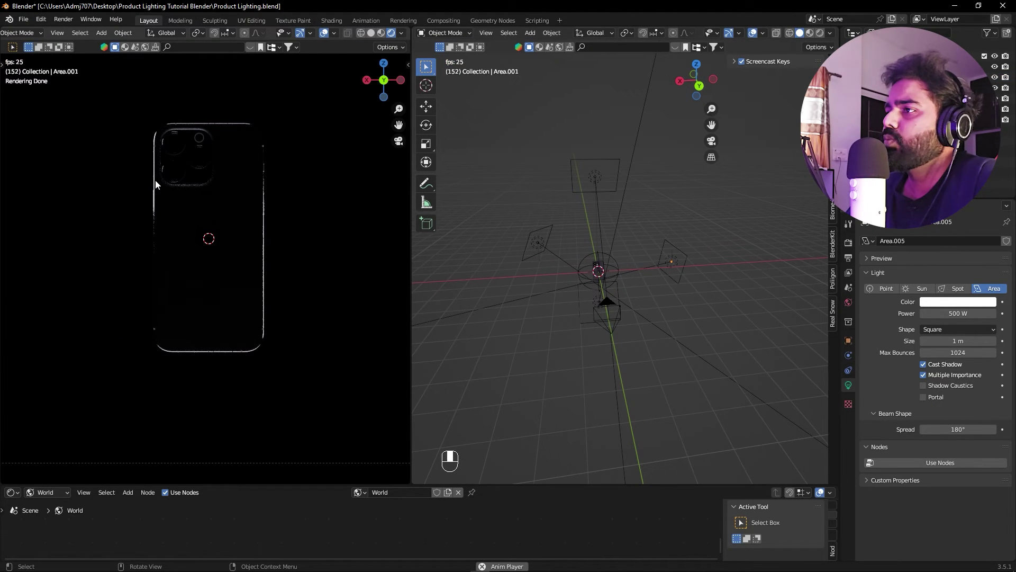
{"action": "left_click_drag", "start_coordinate": [646, 273], "coordinate": [667, 222]}
{"action": "key", "text": "shift+a"}
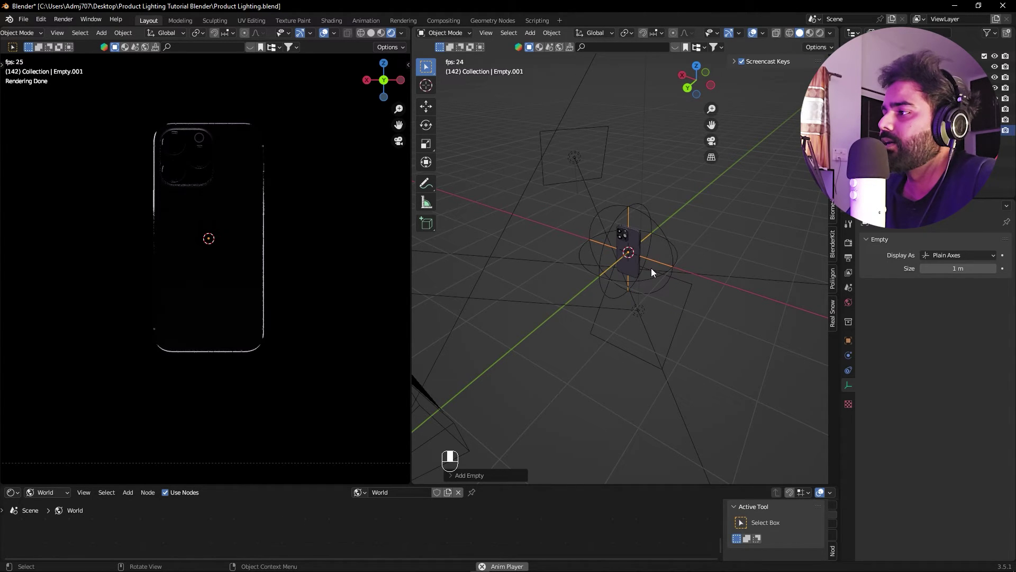
Scale the empty up so it is easy to see among the lights
{"action": "key", "text": "s"}
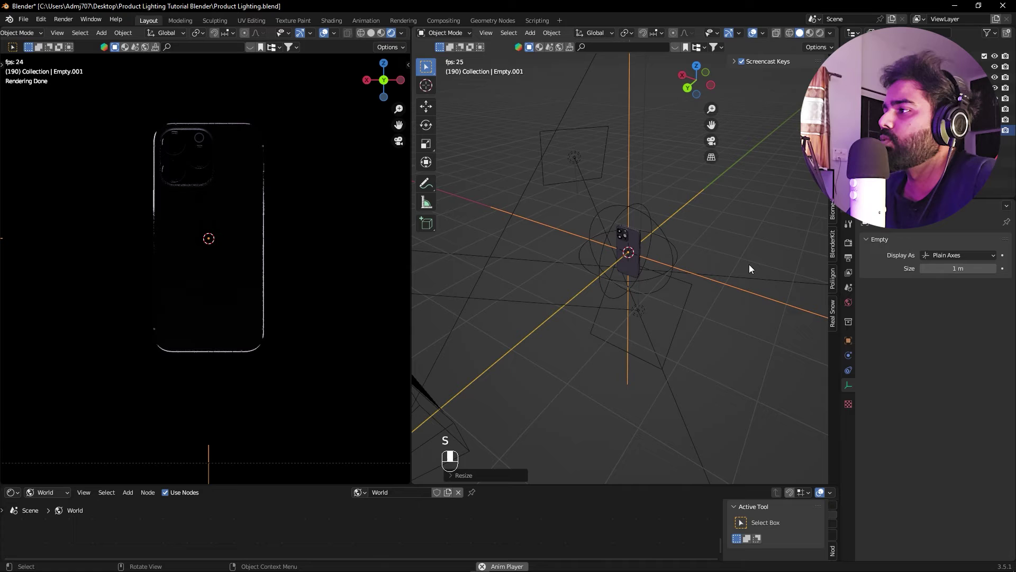
{"action": "left_click", "coordinate": [733, 225]}
{"action": "left_click_drag", "start_coordinate": [734, 224], "coordinate": [706, 305]}
{"action": "double_click", "coordinate": [706, 305]}
{"action": "middle_click", "coordinate": [706, 305]}
Shift-select each area light in turn, ending with the empty as the active object
{"action": "left_click_drag", "start_coordinate": [689, 303], "coordinate": [643, 68]}
{"action": "left_click", "coordinate": [643, 67]}
{"action": "left_click_drag", "start_coordinate": [643, 67], "coordinate": [811, 285]}
{"action": "left_click", "coordinate": [811, 285]}
{"action": "left_click_drag", "start_coordinate": [811, 285], "coordinate": [645, 304]}
{"action": "left_click", "coordinate": [645, 303]}
{"action": "left_click_drag", "start_coordinate": [646, 304], "coordinate": [592, 187]}
{"action": "left_click", "coordinate": [591, 187]}
{"action": "left_click_drag", "start_coordinate": [591, 187], "coordinate": [630, 125]}
{"action": "left_click", "coordinate": [630, 125]}
Parent the selected lights to the empty with Object (Keep Transform)
{"action": "key", "text": "ctrl+z"}
{"action": "key", "text": "ctrl+p"}
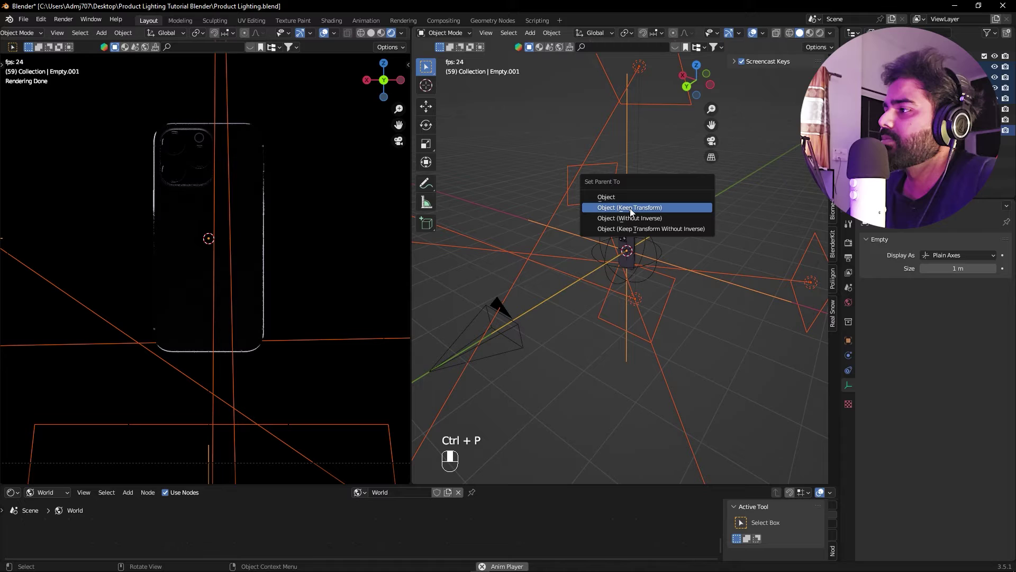
{"action": "left_click", "coordinate": [740, 193]}
{"action": "middle_click", "coordinate": [741, 193]}
Rotate the empty on one axis so the whole light rig swings around the phone, then start another rotation
{"action": "key", "text": "ctrl+z"}
{"action": "key", "text": "r"}
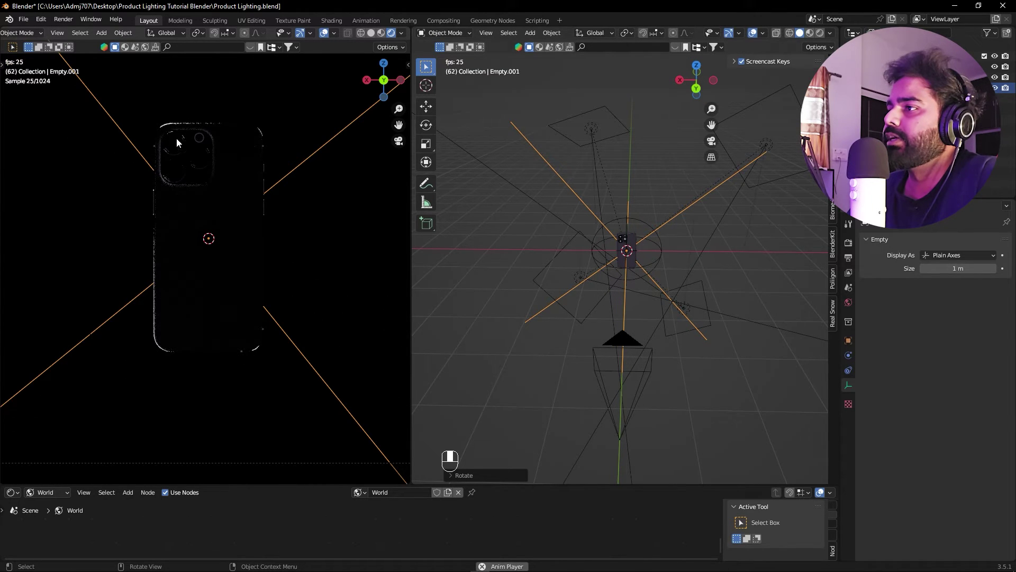
{"action": "key", "text": "t"}
{"action": "middle_click", "coordinate": [688, 244]}
{"action": "key", "text": "r"}
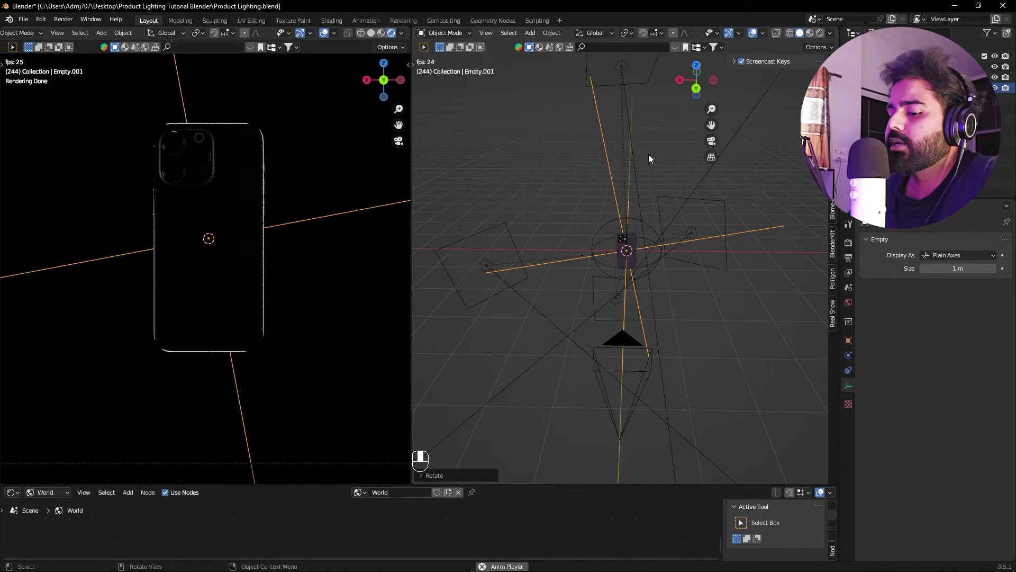
{"action": "key", "text": "r"}
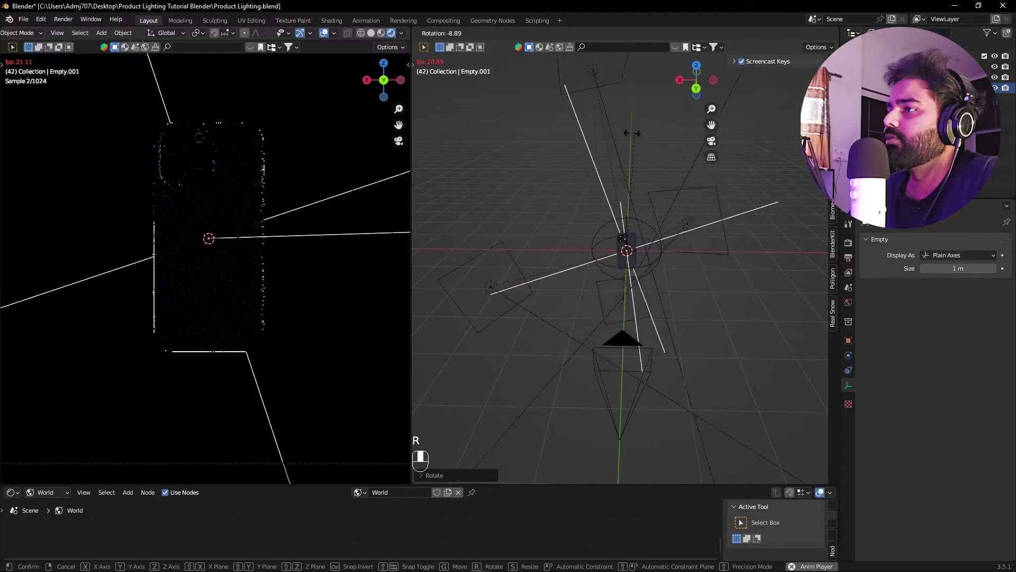